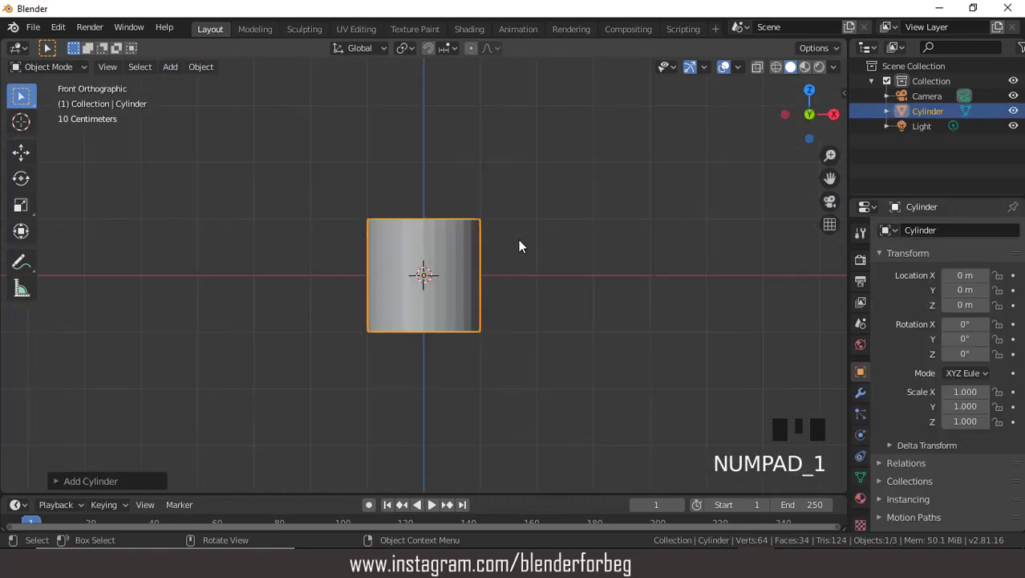
- Scale the cylinder taller on Z and raise its inset top face slightly
{"action": "key", "text": "s"}
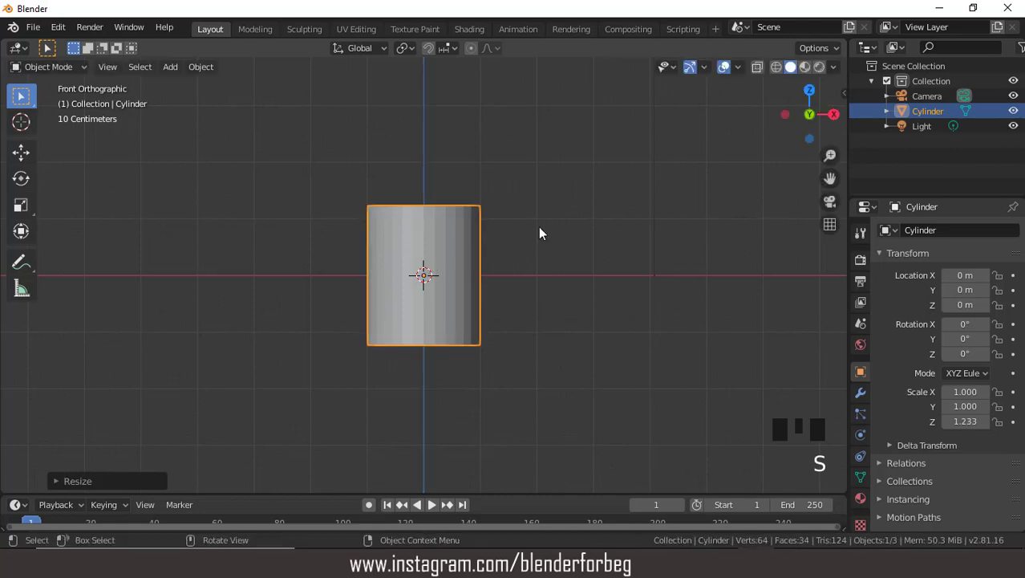
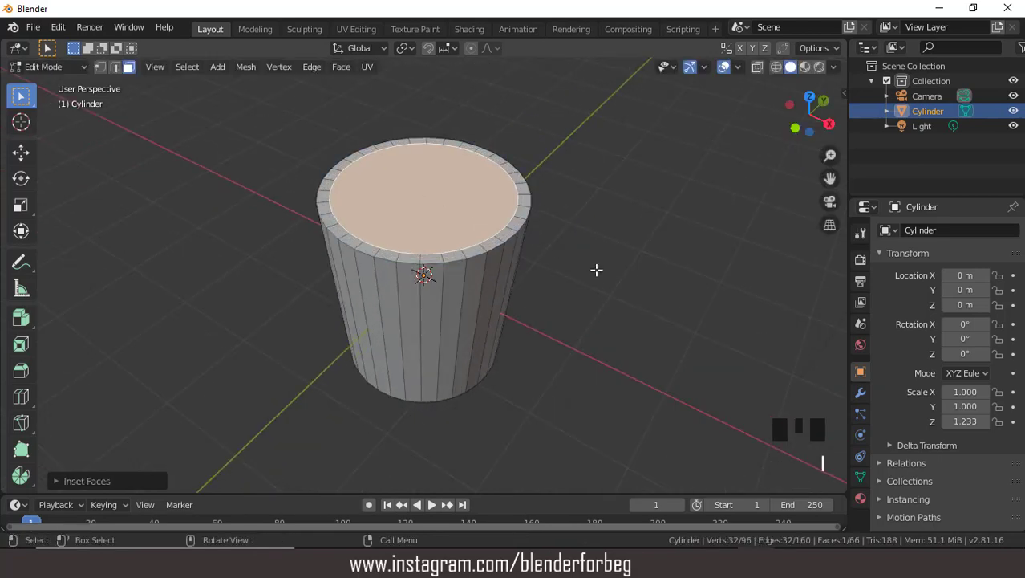
{"action": "key", "text": "g"}
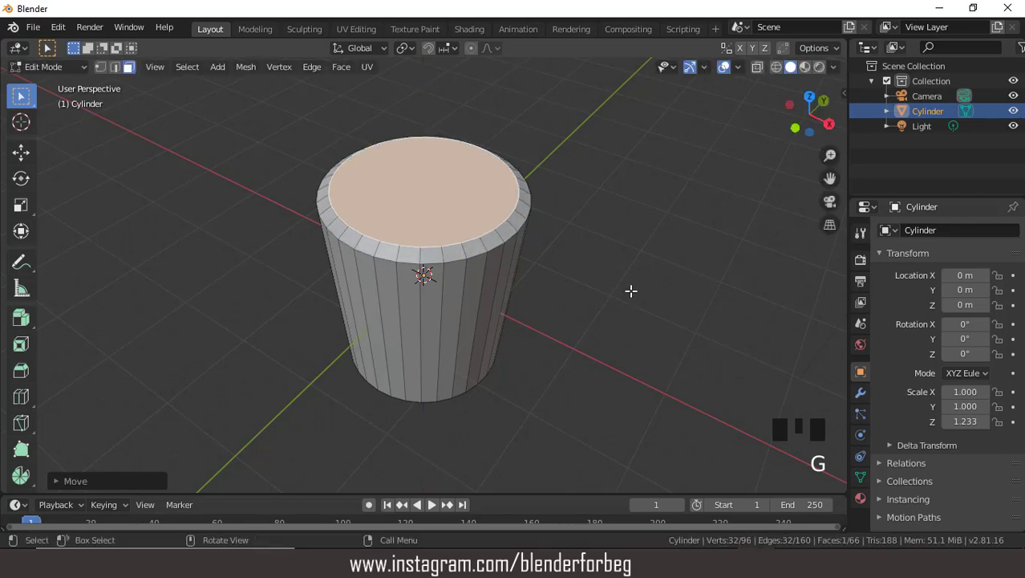
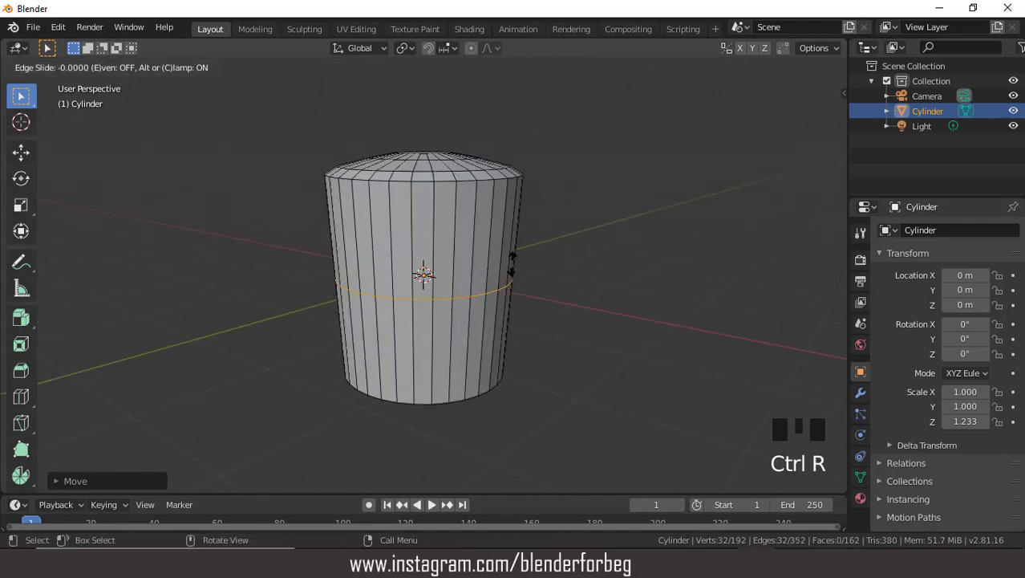
- Loop-cut the cylinder body with 9 evenly spaced horizontal cuts
{"action": "left_click_drag", "start_coordinate": [63, 486], "coordinate": [189, 390]}
{"action": "left_click_drag", "start_coordinate": [428, 274], "coordinate": [428, 274]}
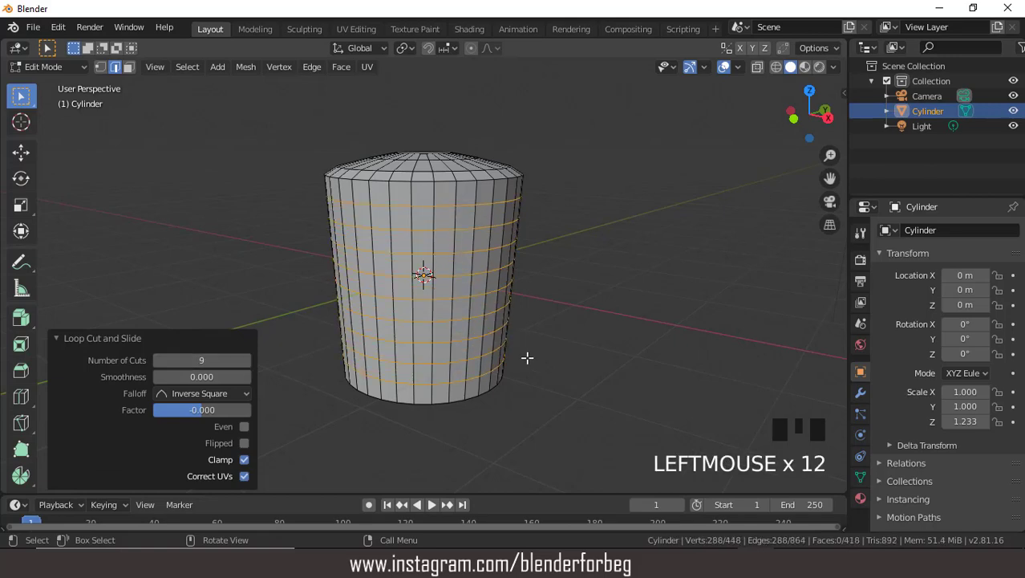
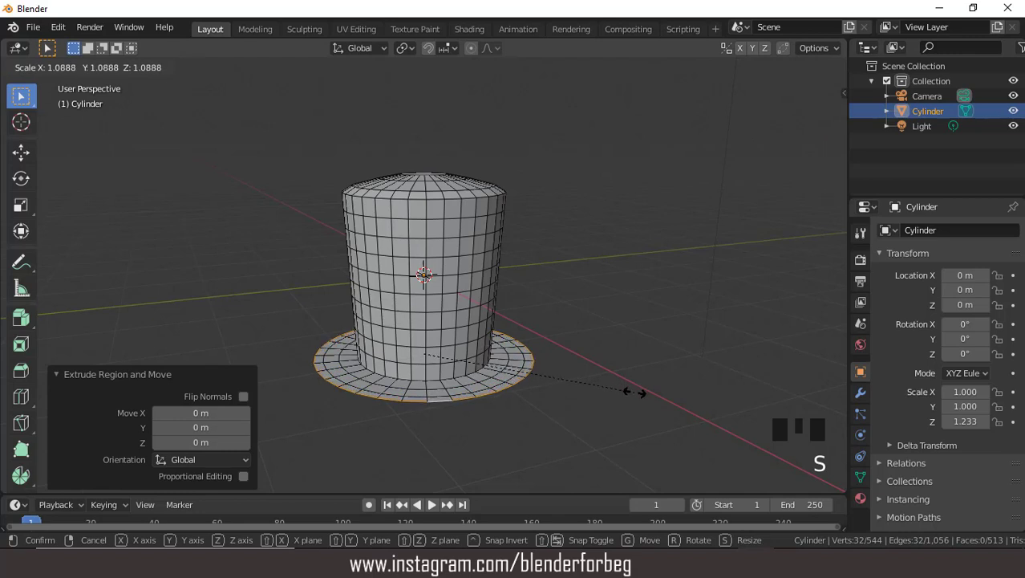
- Extrude the bottom loop outward twice, widening and lifting each ring to curl the brim up
{"action": "key", "text": "e"}
{"action": "key", "text": "s"}
{"action": "key", "text": "g"}
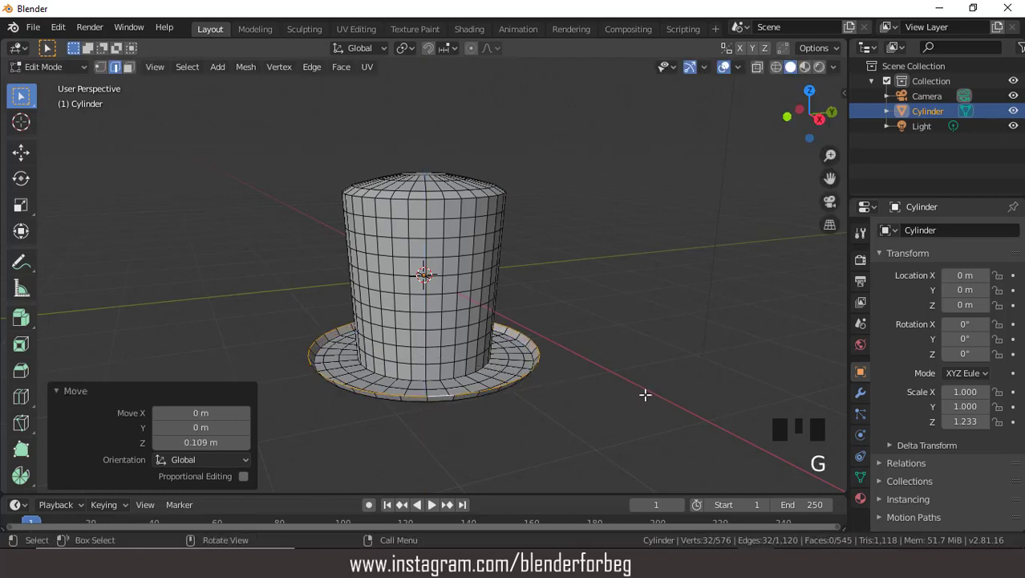
{"action": "key", "text": "e"}
{"action": "key", "text": "s"}
{"action": "key", "text": "g"}
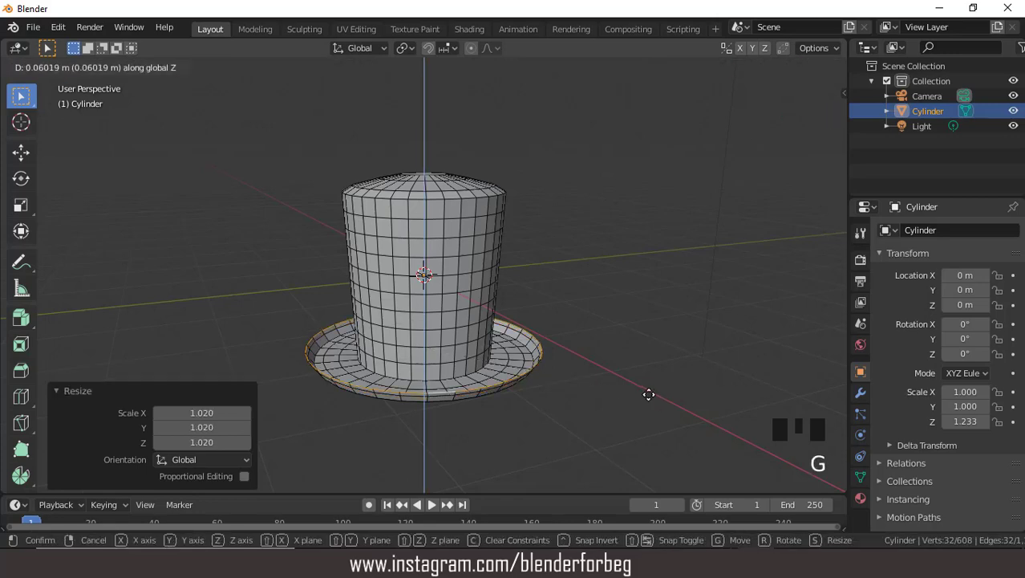
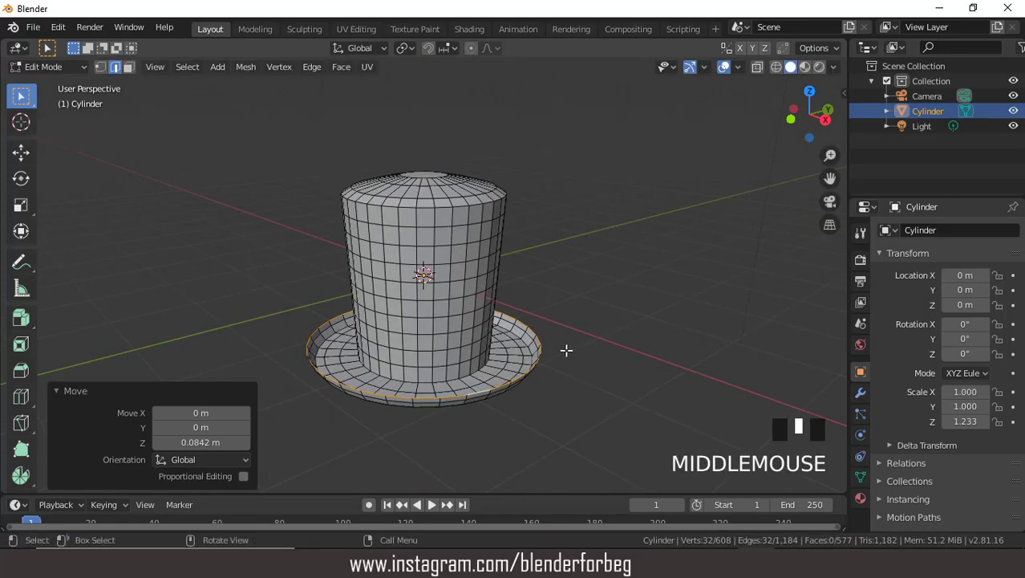
- Extrude the brim edge wider once more, then extrude it down along Z for thickness
{"action": "scroll", "scroll_direction": "up", "scroll_amount": 3}
{"action": "key", "text": "e"}
{"action": "key", "text": "s"}
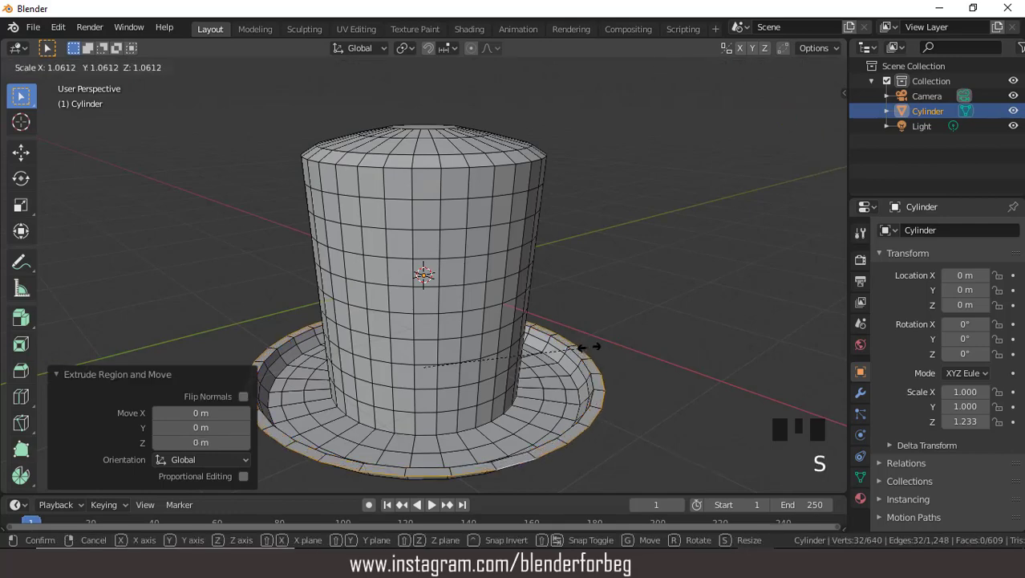
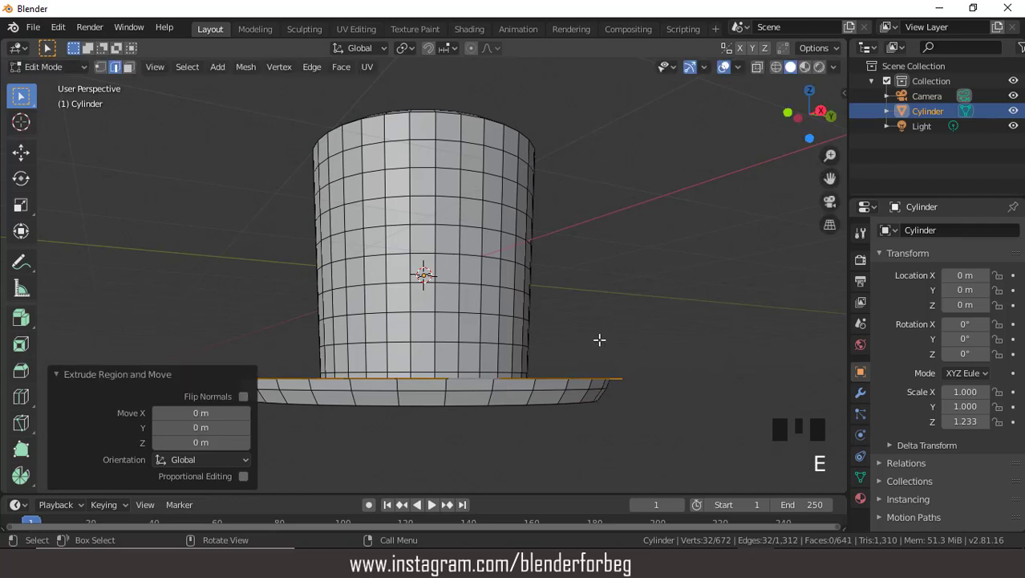
{"action": "key", "text": "g"}
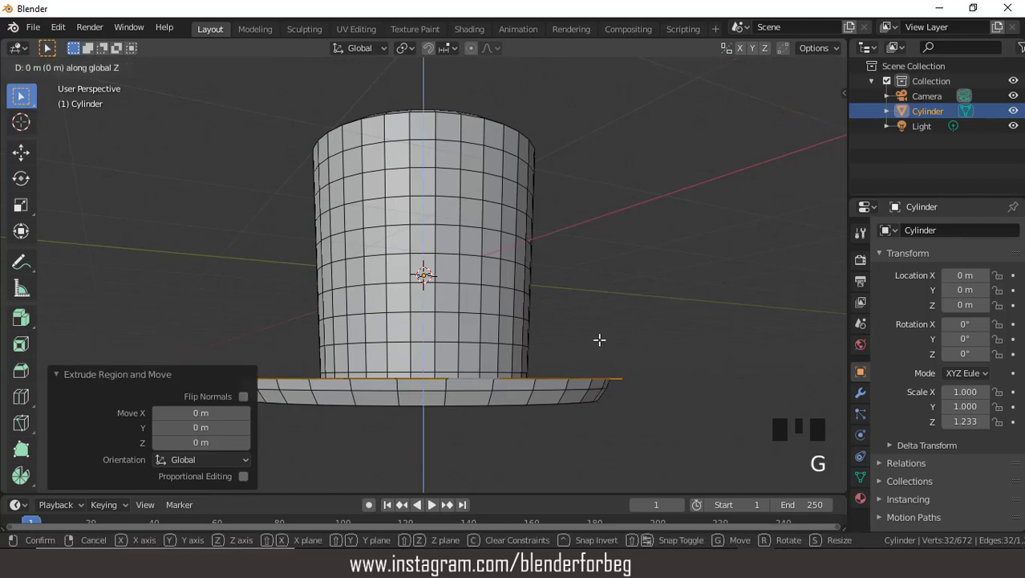
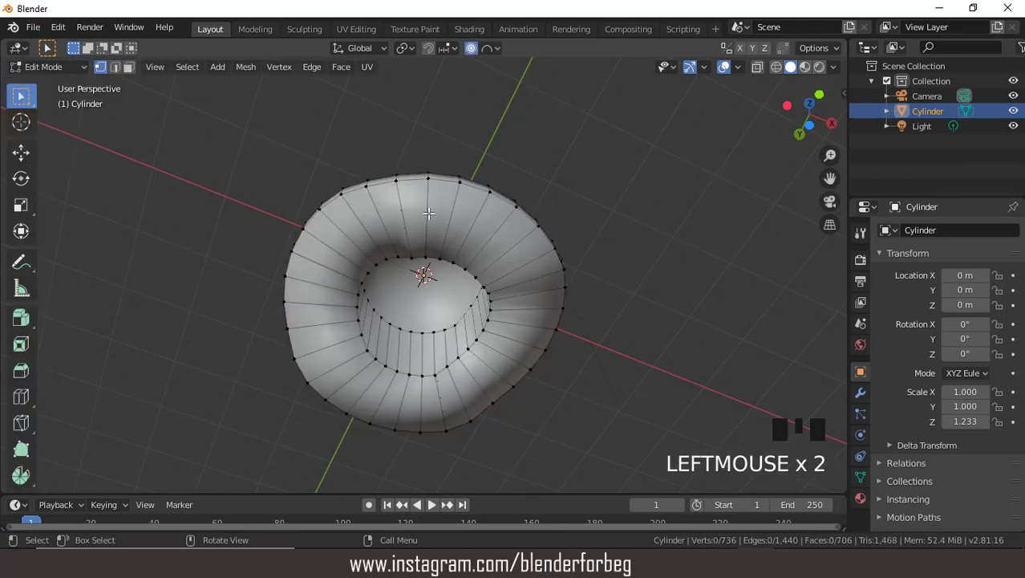
- Loop-cut the brim underside and inset the inner bottom face twice
{"action": "key", "text": "ctrl+r"}
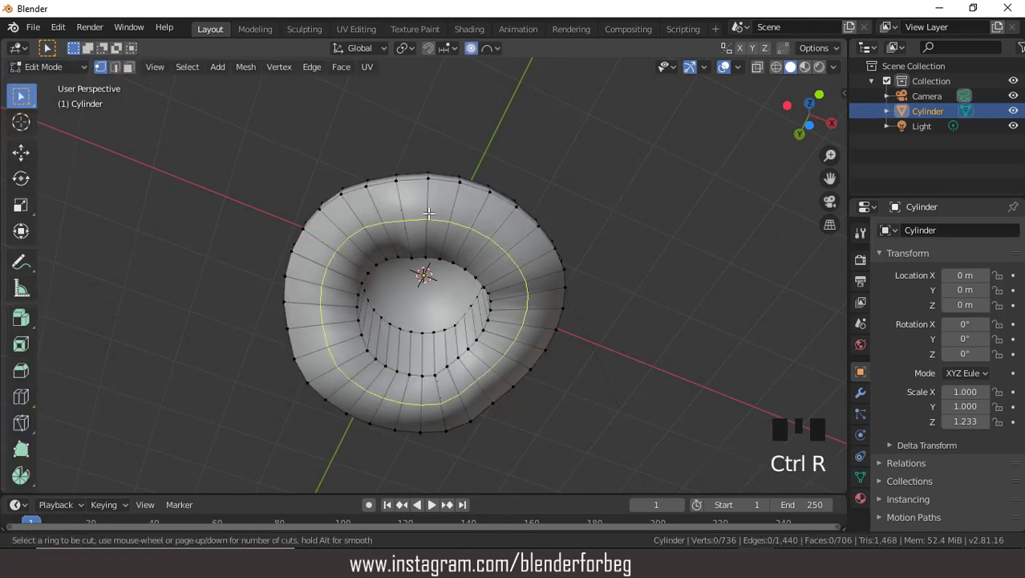
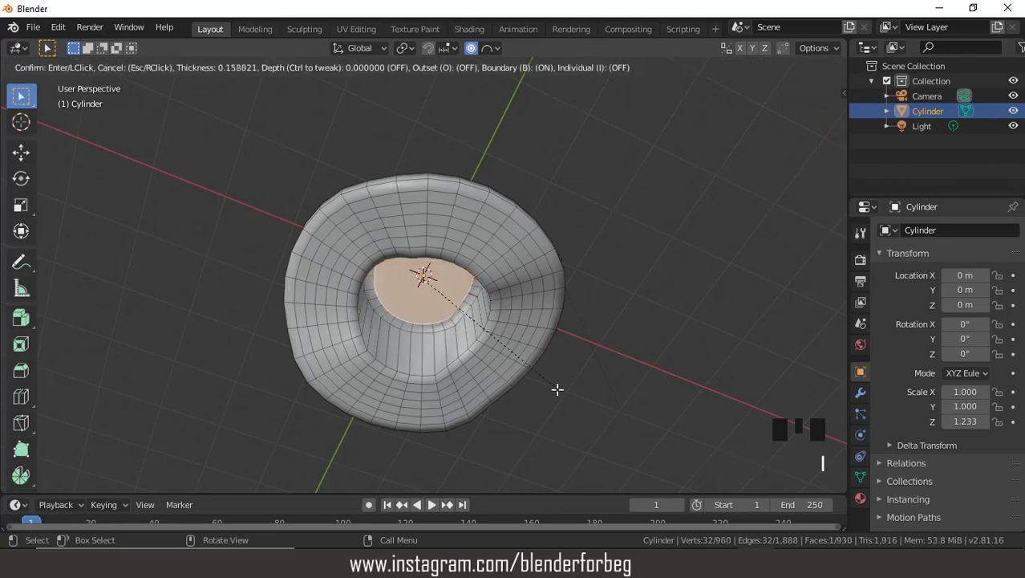
{"action": "key", "text": "i"}
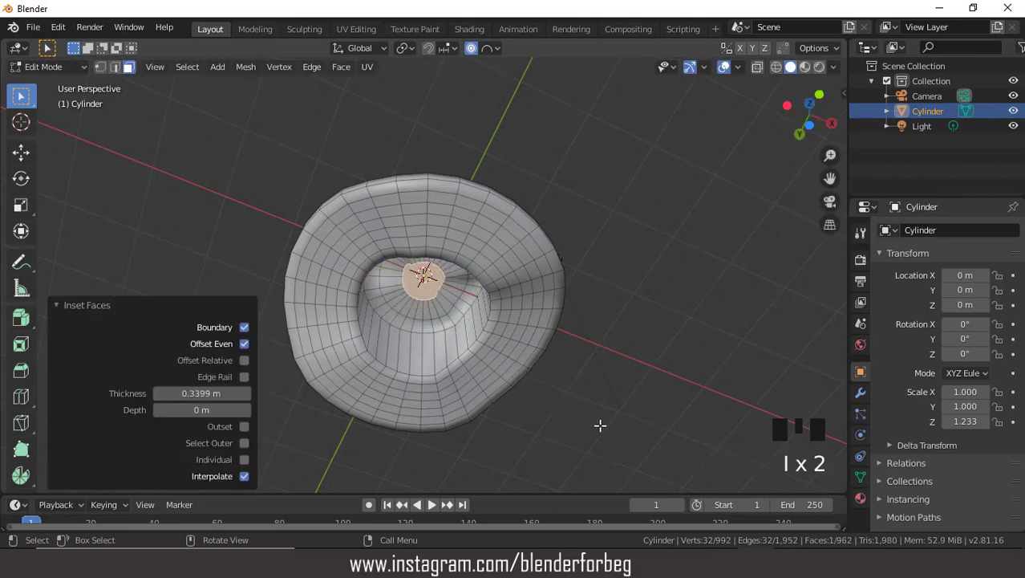
{"action": "key", "text": "i"}
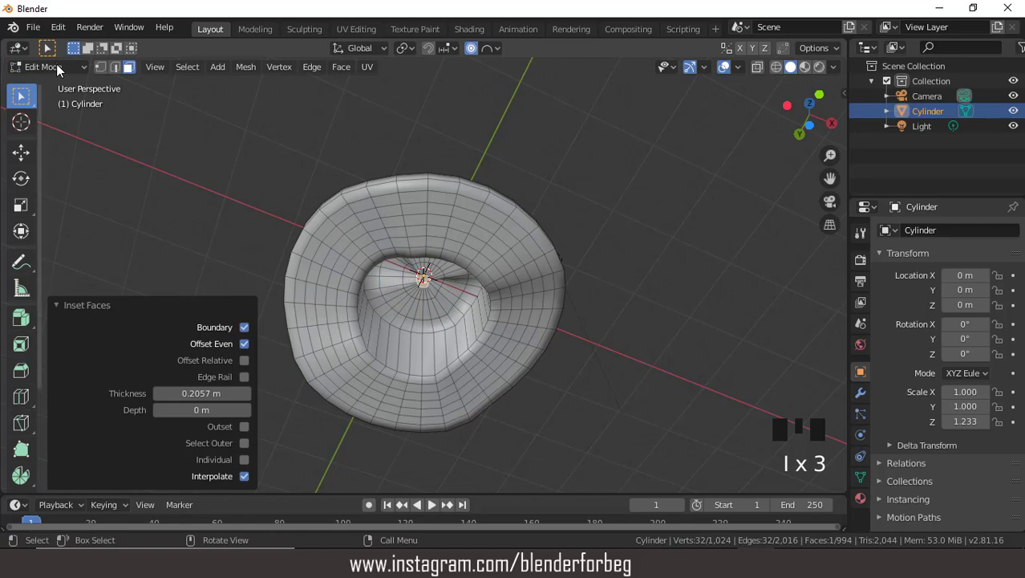
- Return to Object Mode and orbit to view the hat from the front
{"action": "left_click_drag", "start_coordinate": [63, 68], "coordinate": [532, 267]}
{"action": "left_click_drag", "start_coordinate": [532, 267], "coordinate": [474, 413]}
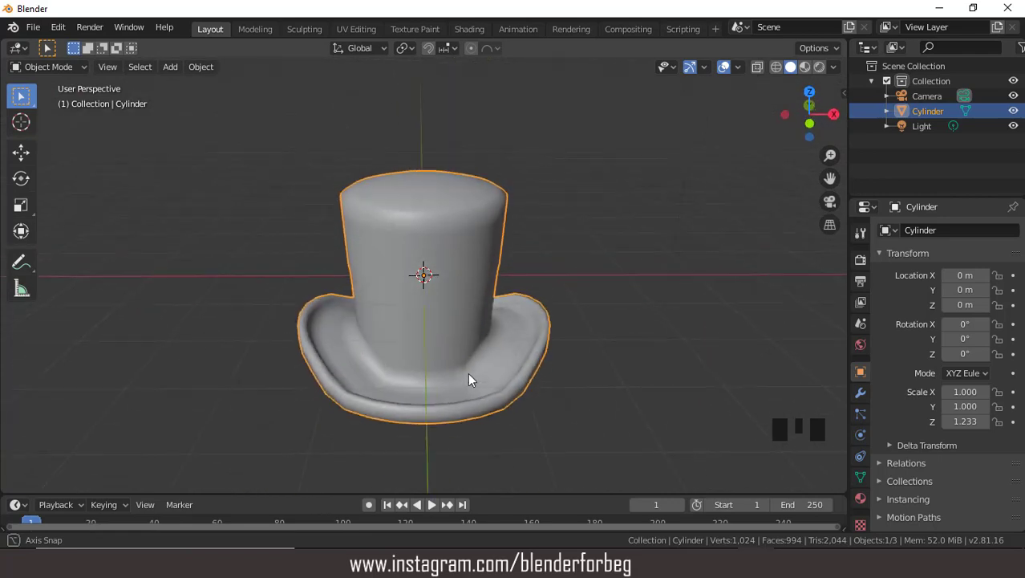
- Set Material.001's base colour to black and add a second white material
{"action": "left_click_drag", "start_coordinate": [48, 72], "coordinate": [871, 479]}
{"action": "left_click", "coordinate": [967, 298]}
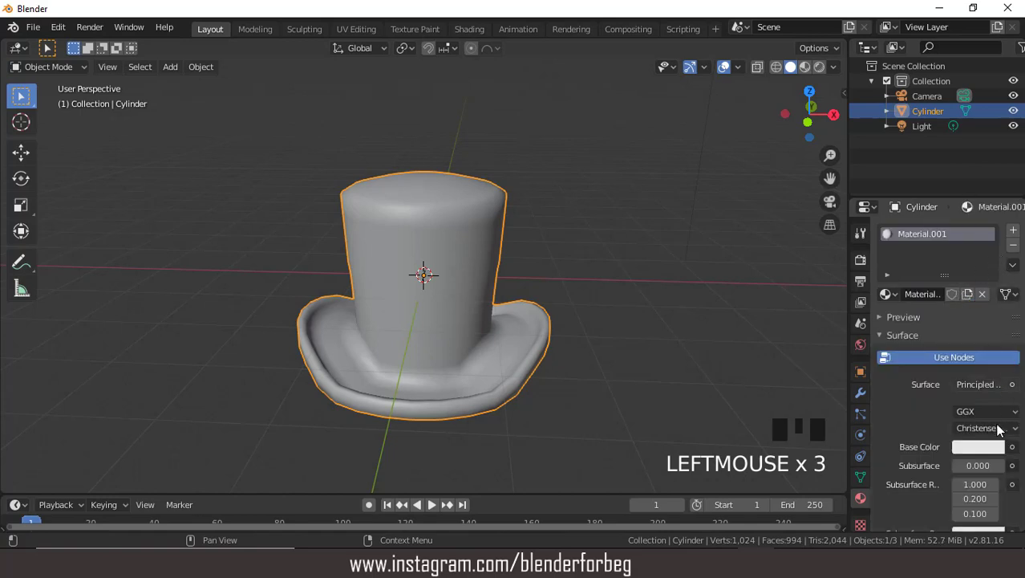
{"action": "left_click", "coordinate": [996, 452]}
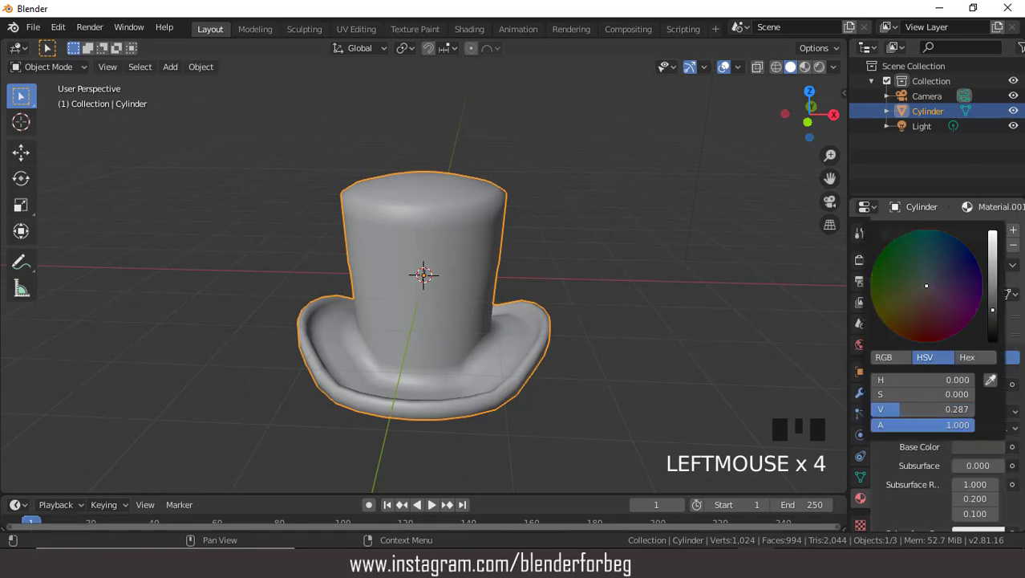
{"action": "left_click_drag", "start_coordinate": [1018, 235], "coordinate": [970, 309]}
{"action": "left_click", "coordinate": [965, 326]}
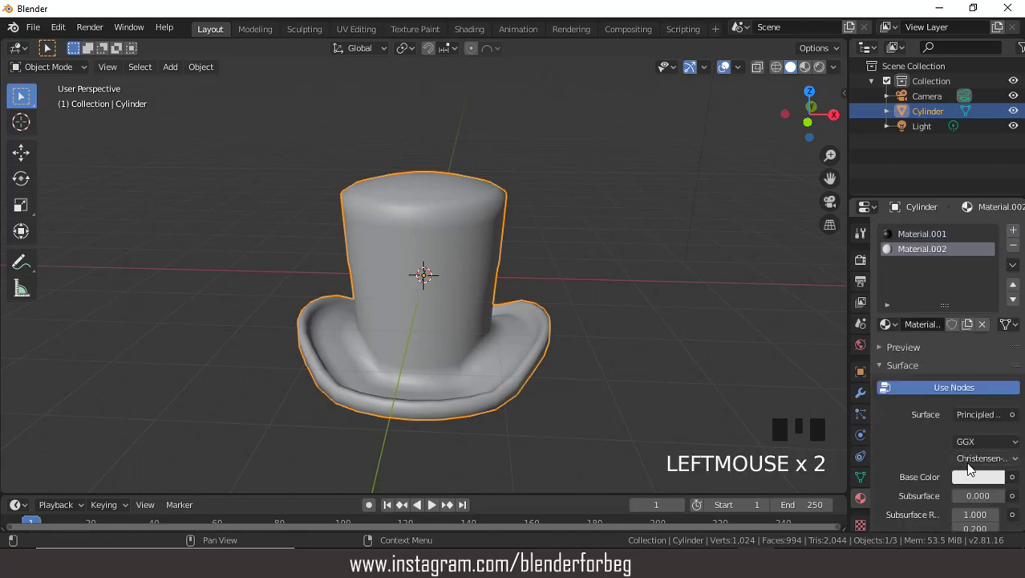
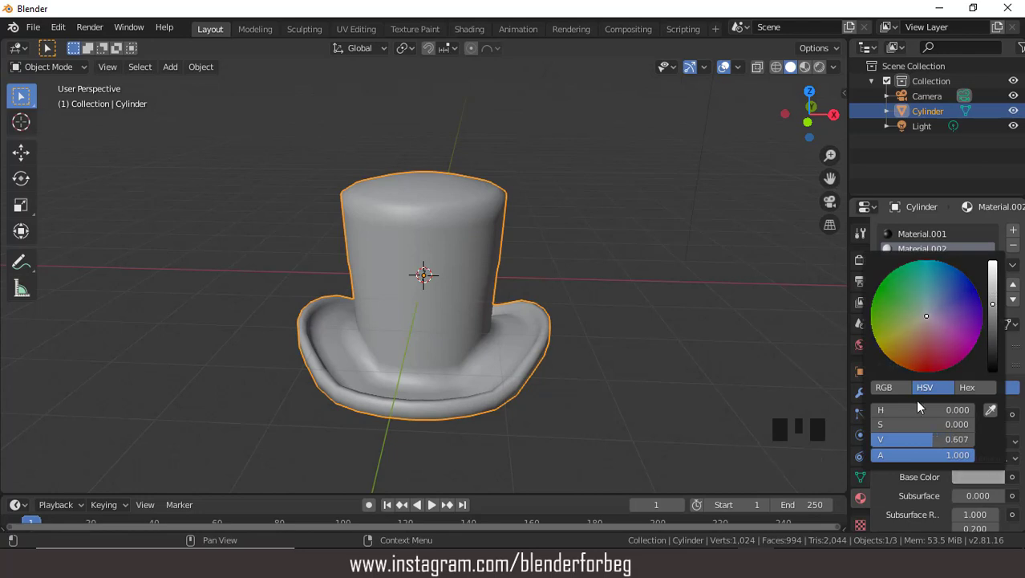
- Add Material.003 and set its base colour to orange
{"action": "left_click", "coordinate": [1016, 232]}
{"action": "left_click_drag", "start_coordinate": [957, 330], "coordinate": [969, 431]}
{"action": "left_click", "coordinate": [970, 482]}
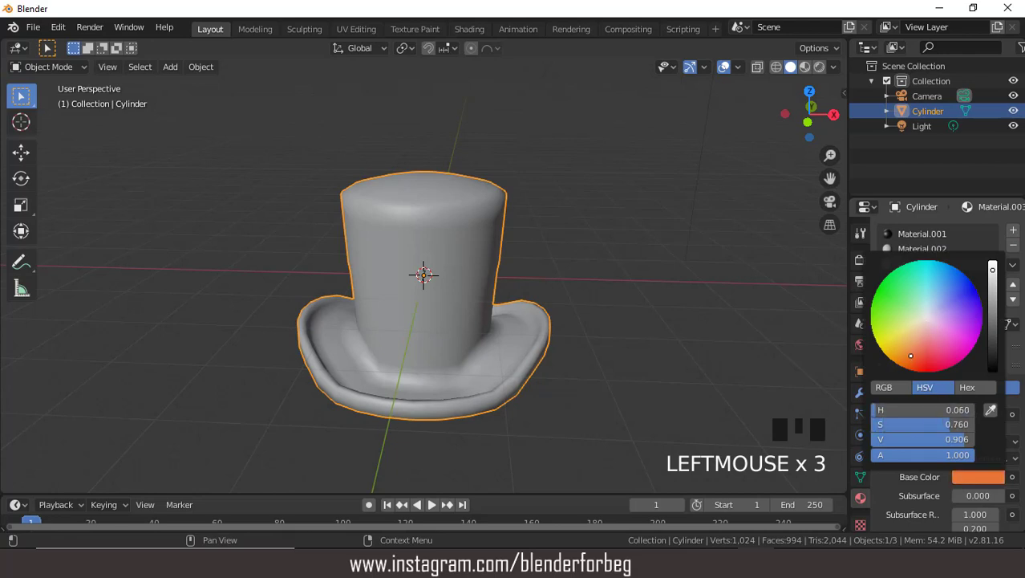
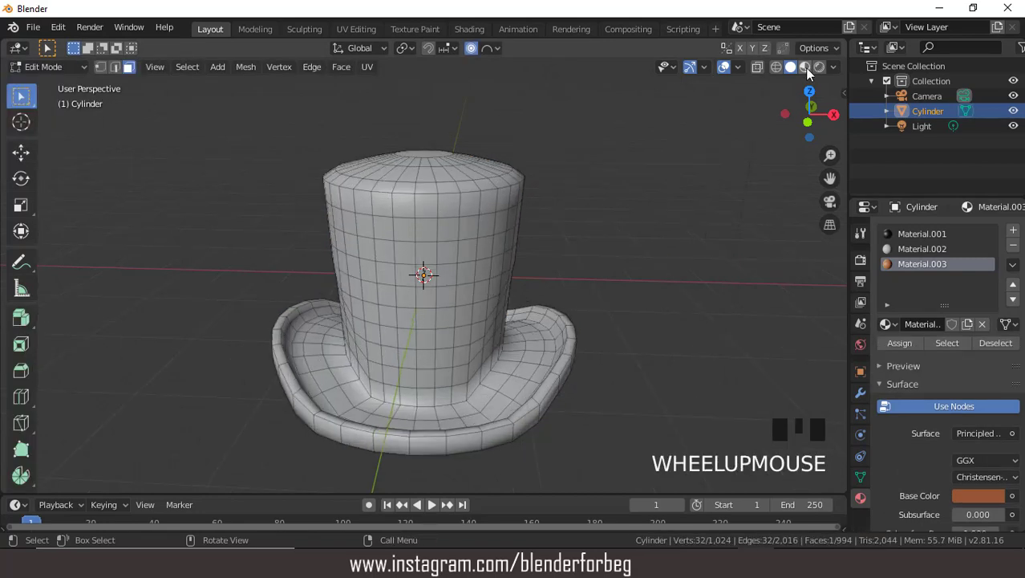
- Assign the white Material.002 to the selected band faces around the crown
{"action": "left_click", "coordinate": [814, 73]}
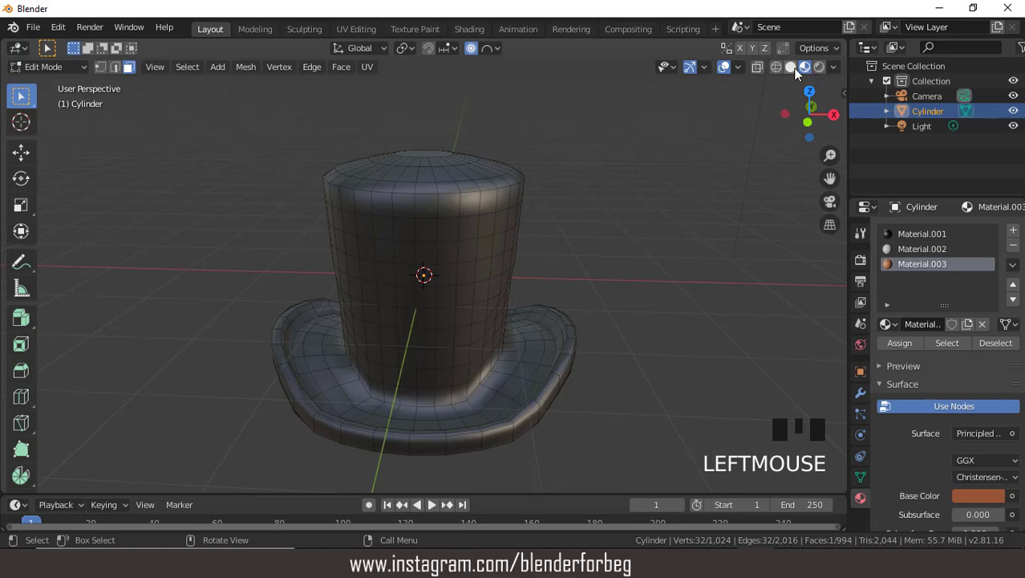
{"action": "left_click", "coordinate": [802, 73]}
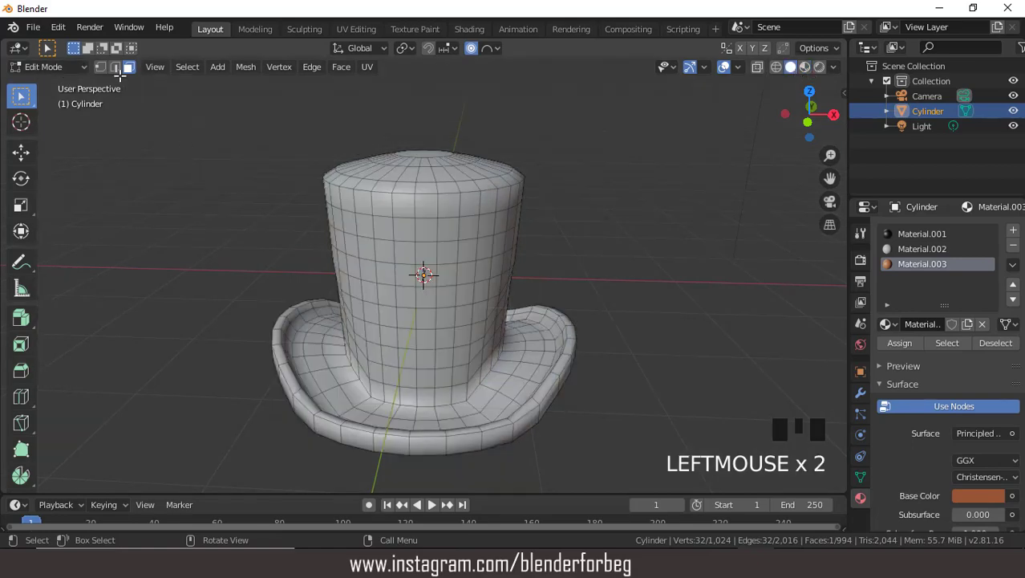
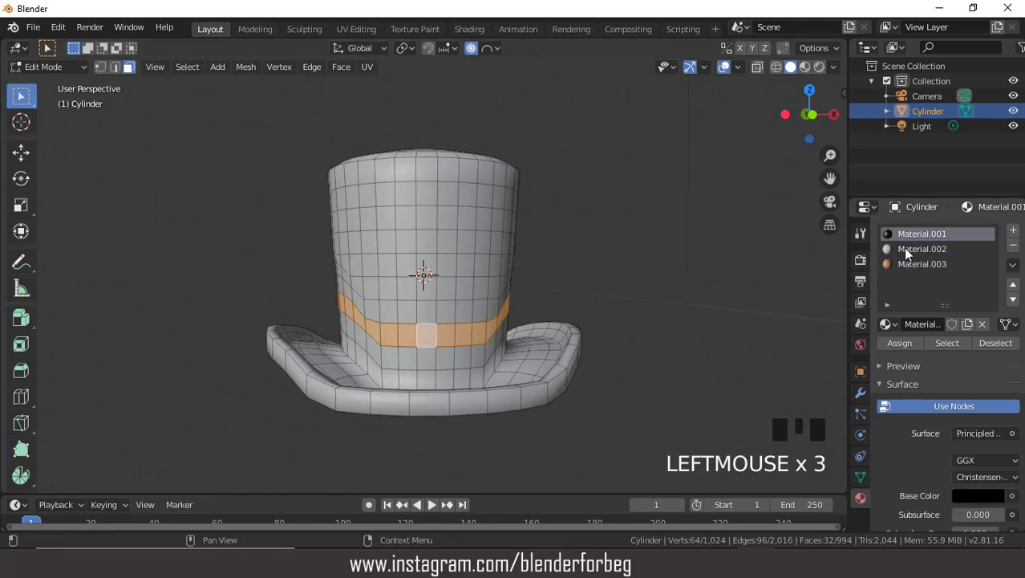
{"action": "left_click", "coordinate": [911, 252]}
{"action": "left_click", "coordinate": [904, 345]}
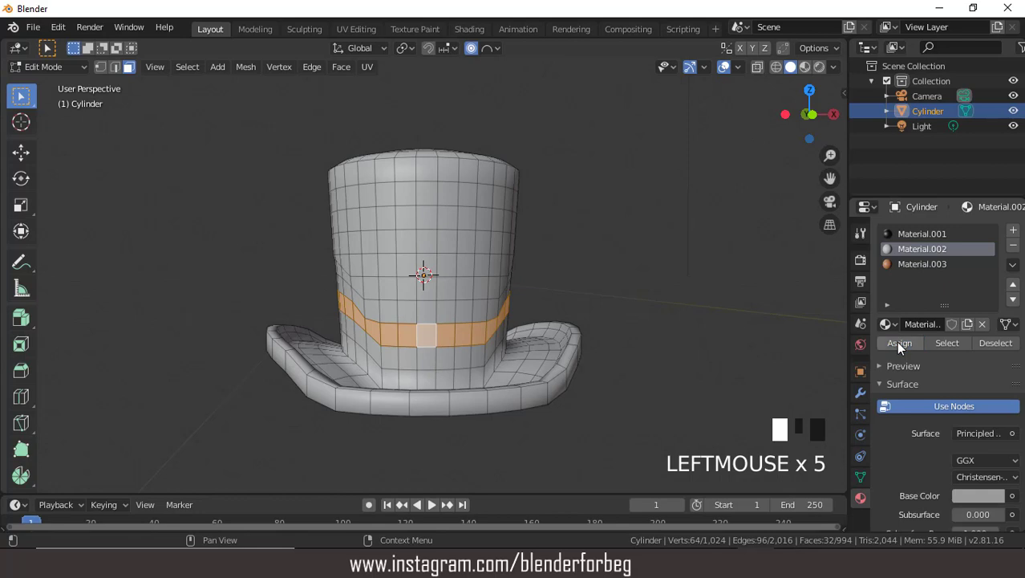
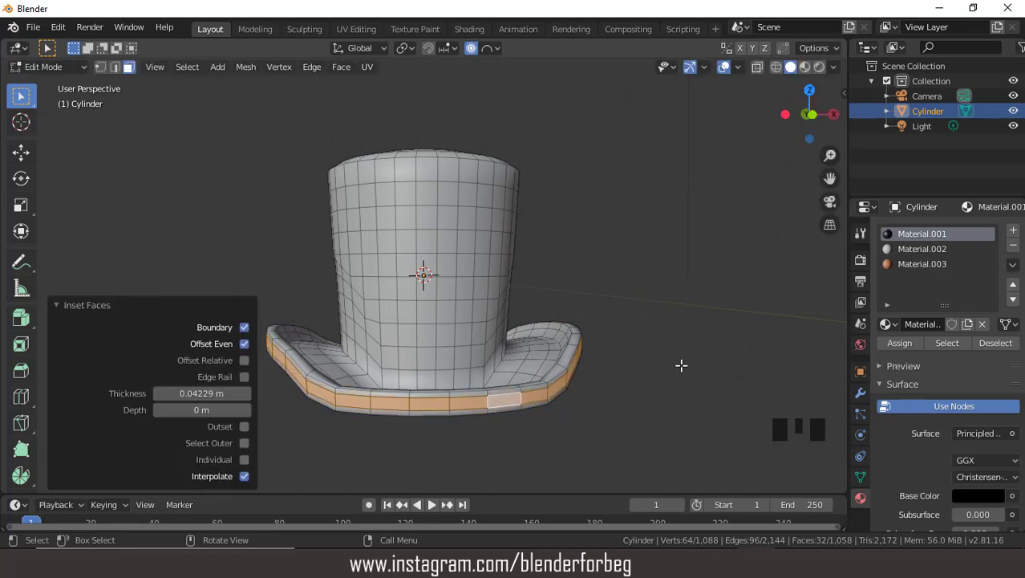
- Assign the orange Material.003 to the inset strip along the brim edge
{"action": "left_click", "coordinate": [910, 273]}
{"action": "left_click_drag", "start_coordinate": [904, 345], "coordinate": [812, 299]}
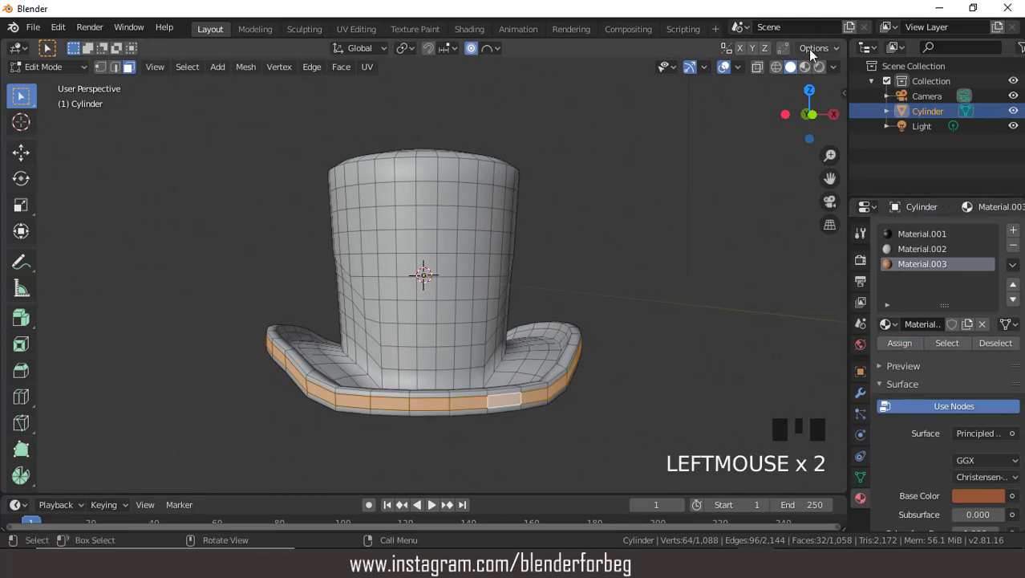
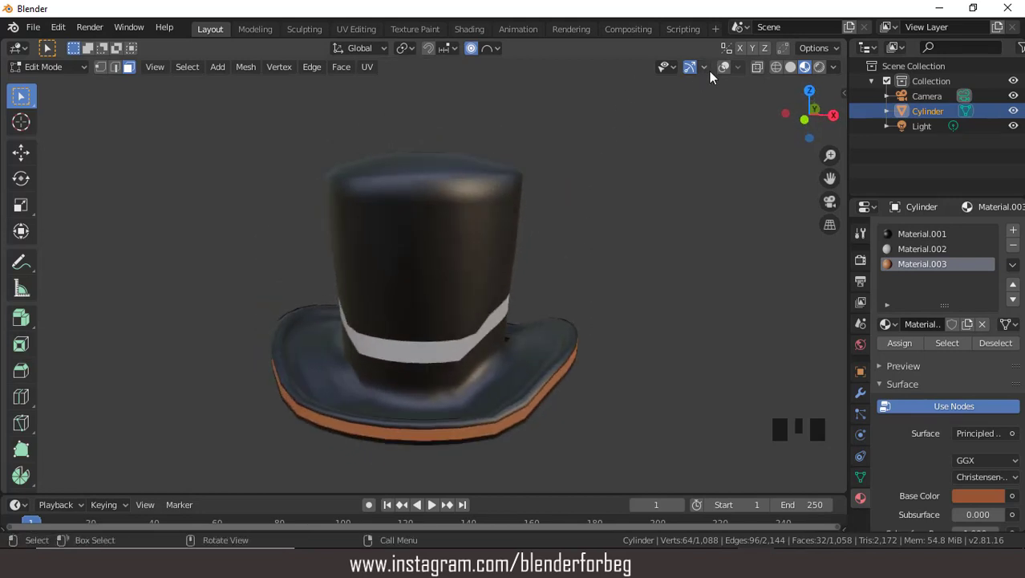
- Add a Subdivision Surface modifier to smooth the hat
{"action": "left_click", "coordinate": [728, 74]}
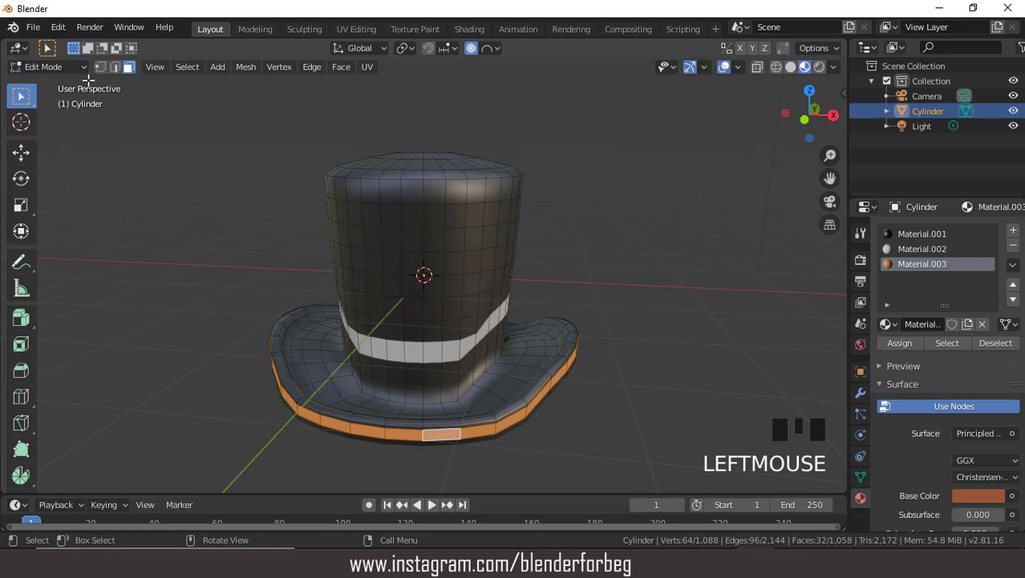
{"action": "left_click_drag", "start_coordinate": [50, 70], "coordinate": [443, 207]}
{"action": "left_click_drag", "start_coordinate": [443, 207], "coordinate": [868, 394]}
{"action": "left_click_drag", "start_coordinate": [868, 394], "coordinate": [875, 359]}
{"action": "left_click", "coordinate": [905, 231]}
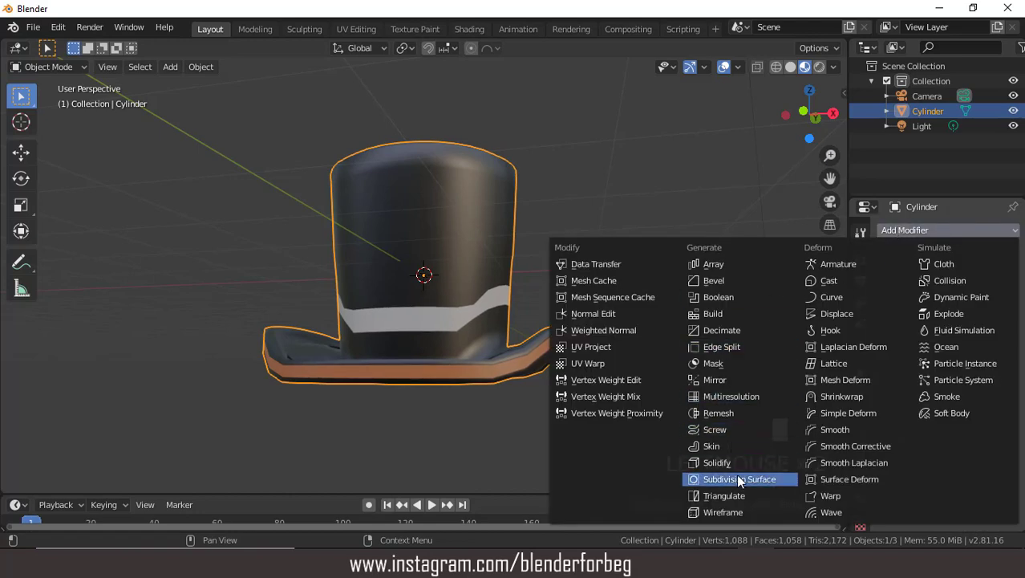
{"action": "left_click_drag", "start_coordinate": [742, 476], "coordinate": [862, 380]}
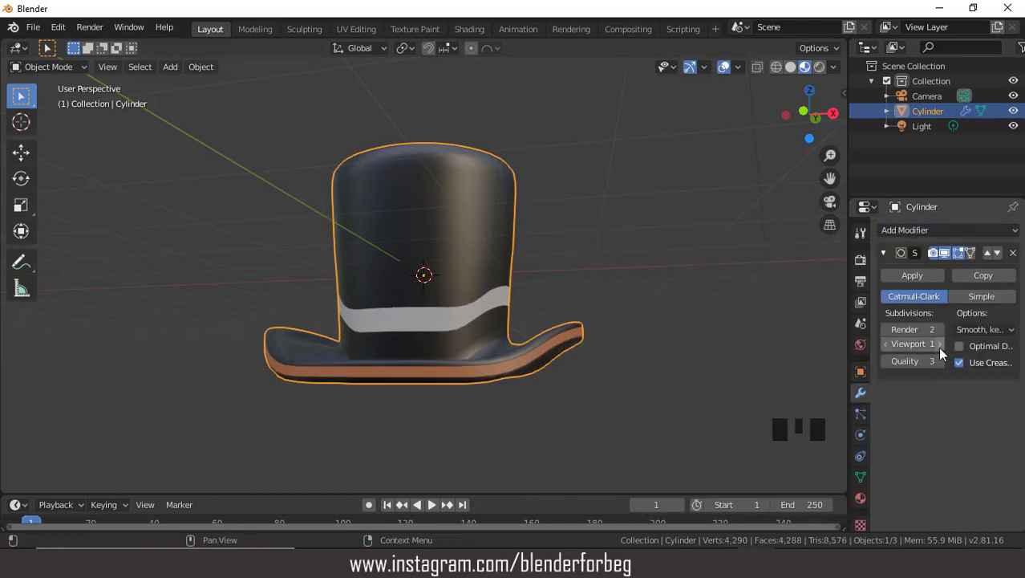
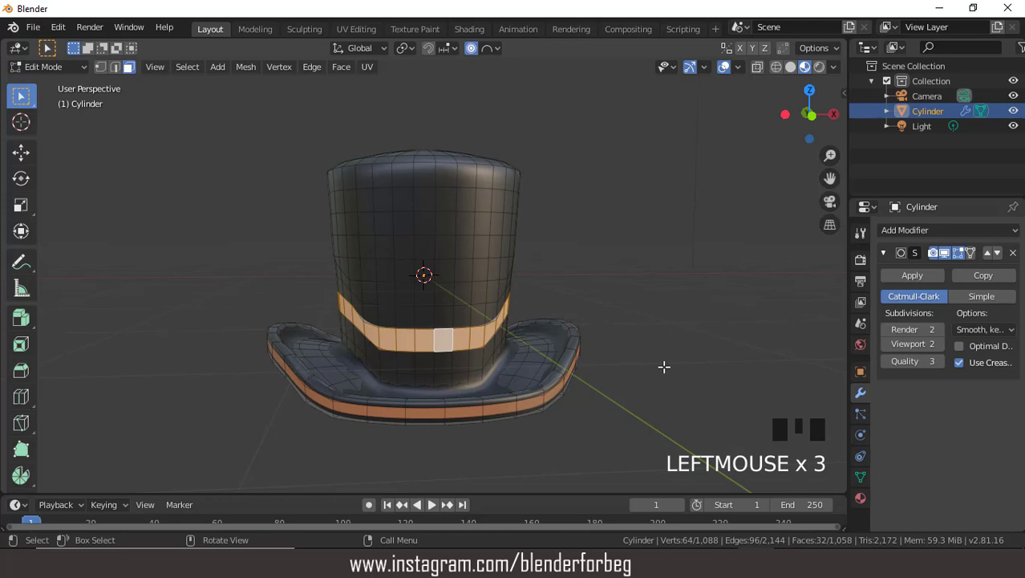
- With proportional editing off, scale the band thinner on Z and move it lower
{"action": "key", "text": "s"}
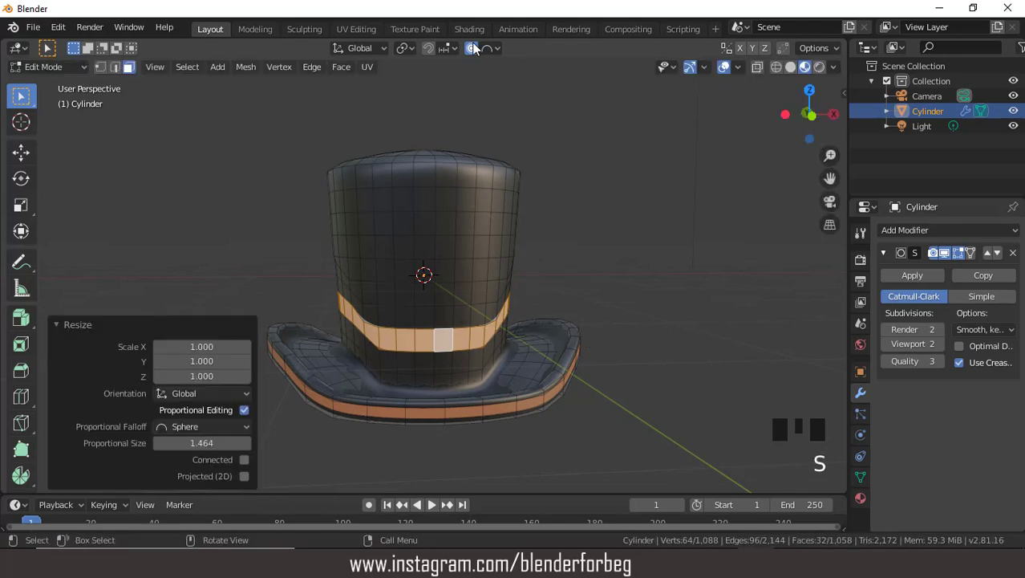
{"action": "left_click", "coordinate": [476, 49]}
{"action": "key", "text": "s"}
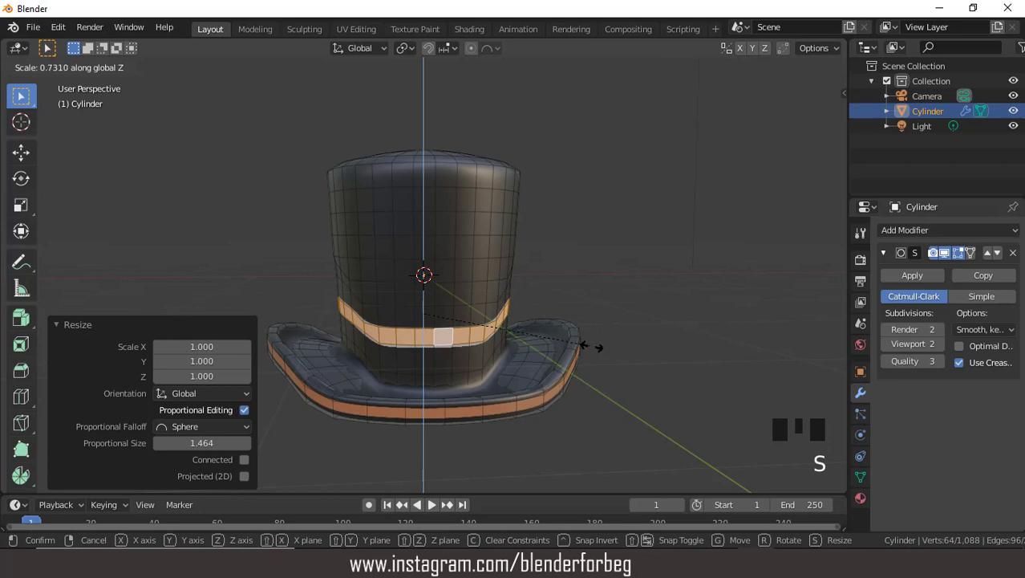
{"action": "key", "text": "g"}
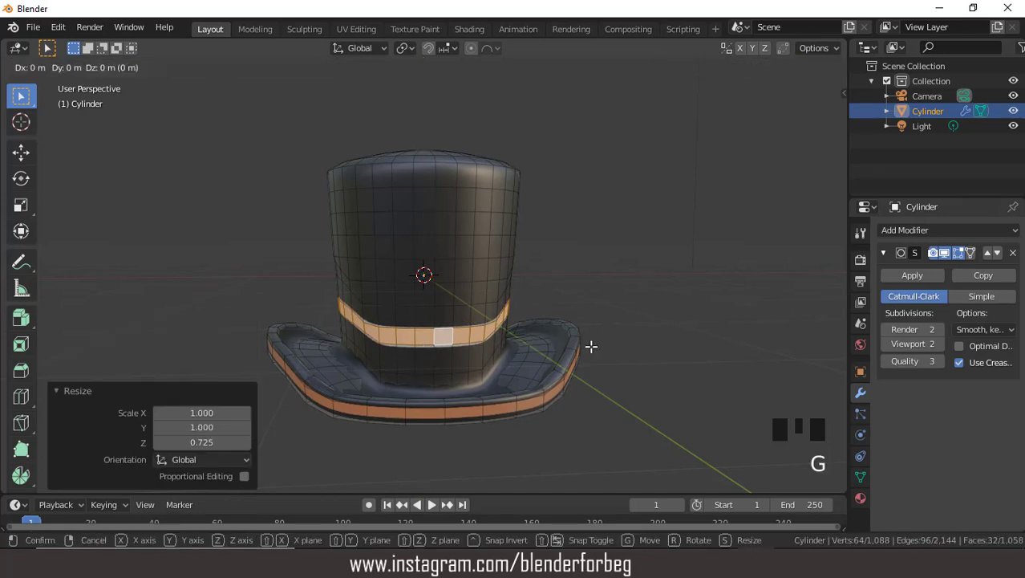